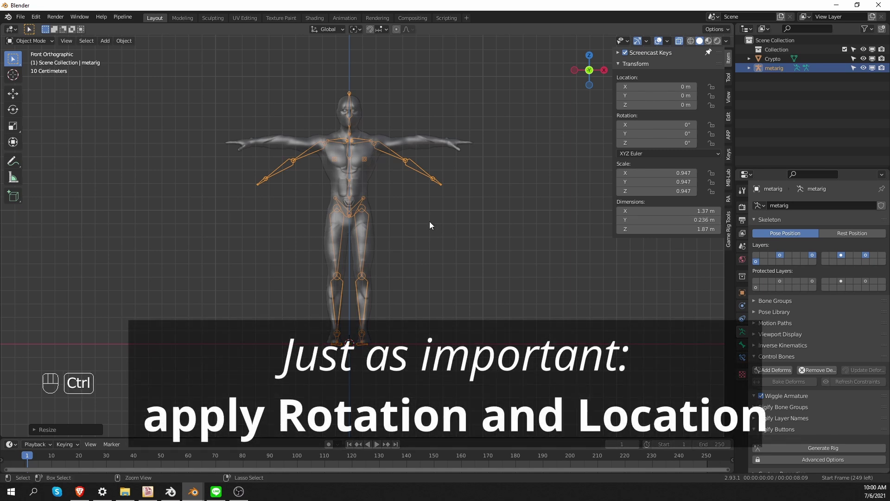
Apply the metarig's scale to 1, enter bone editing and show the sidebar Tool options.
key("ctrl+a")
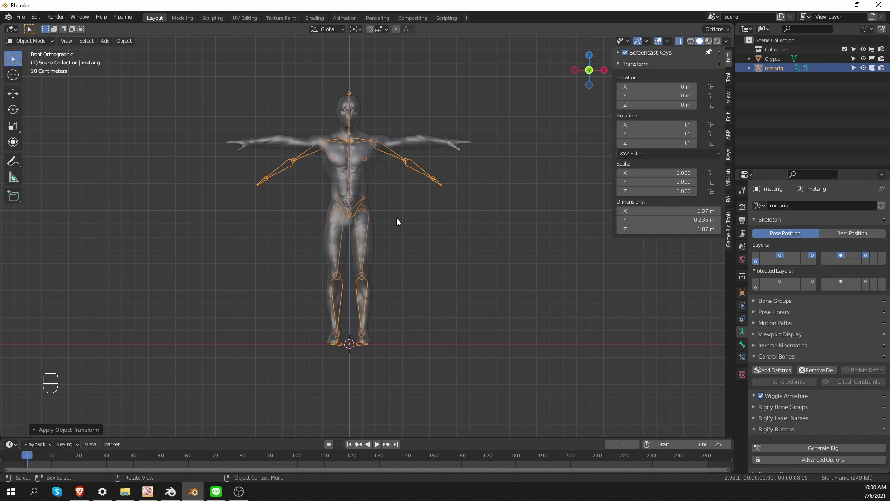
key("Tab")
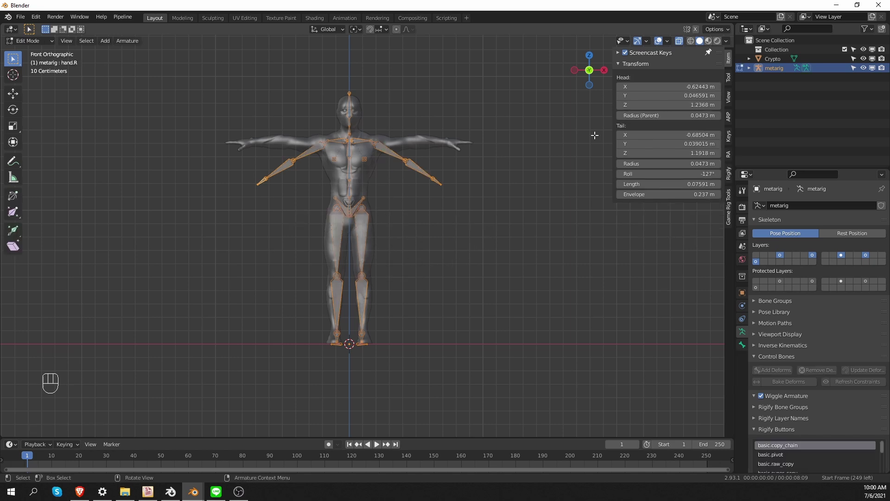
left_click(729, 83)
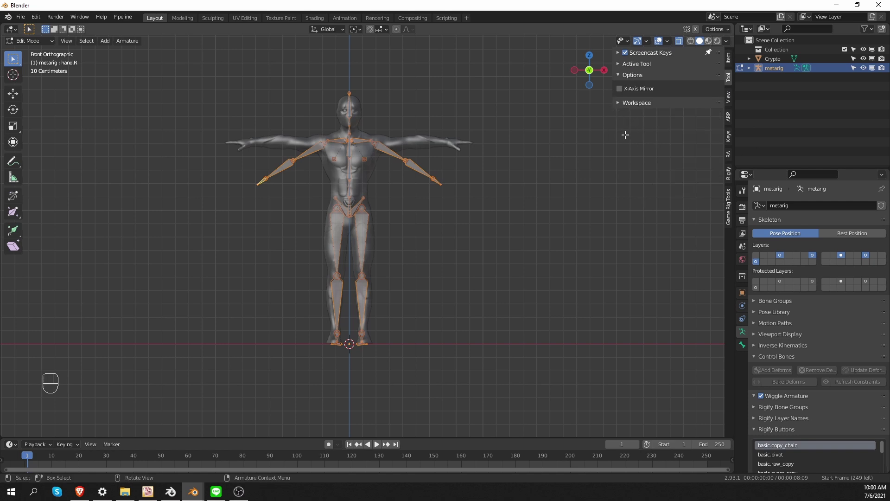
Enable X-Axis Mirror editing and orbit in close to the neck bones.
left_click(618, 94)
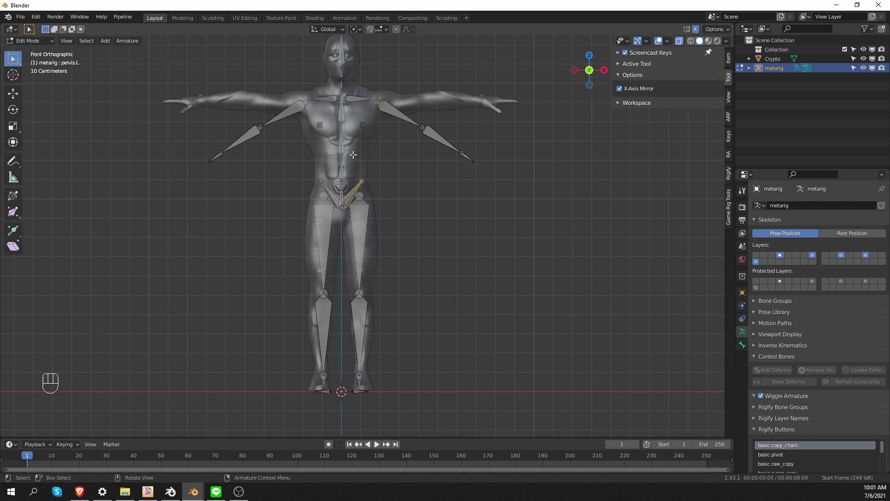
left_click_drag(315, 115, 331, 134)
left_click(365, 124)
key("Delete")
middle_click(329, 111)
middle_click(344, 189)
left_click_drag(344, 197, 366, 206)
Move spine.004's top joint up to meet the base of the head bone.
left_click(358, 181)
middle_click(351, 180)
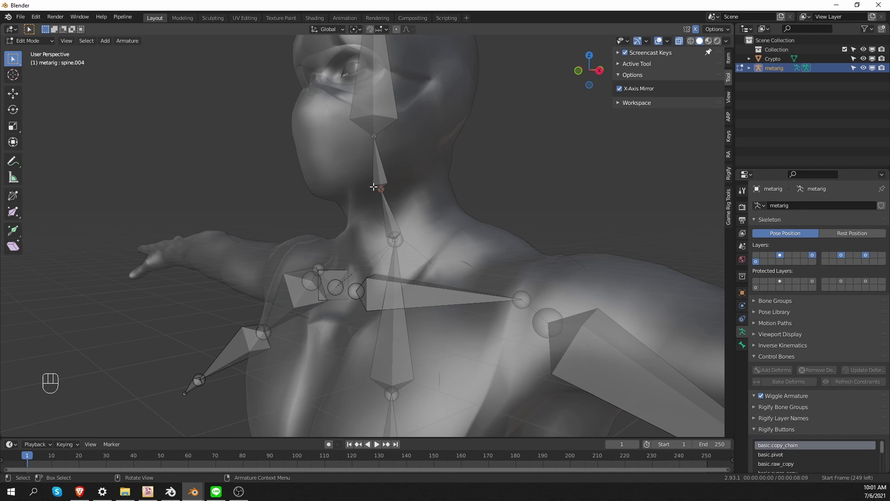
left_click_drag(374, 185, 389, 180)
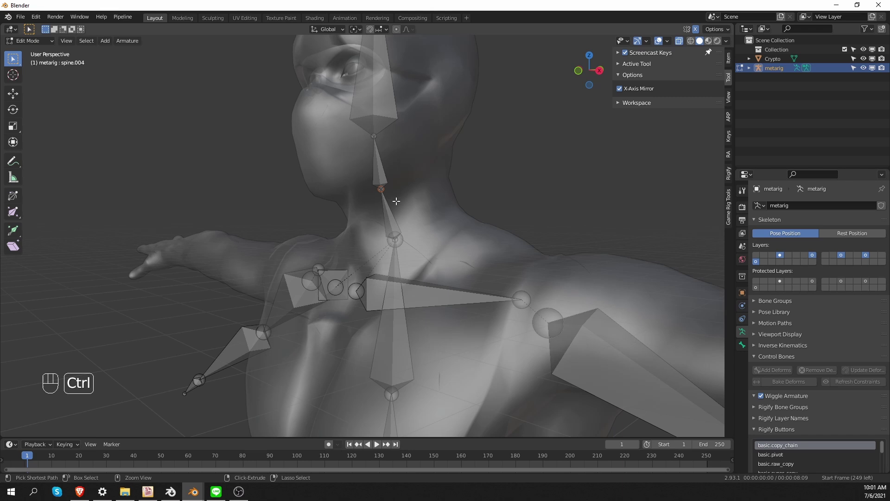
key("ctrl+x")
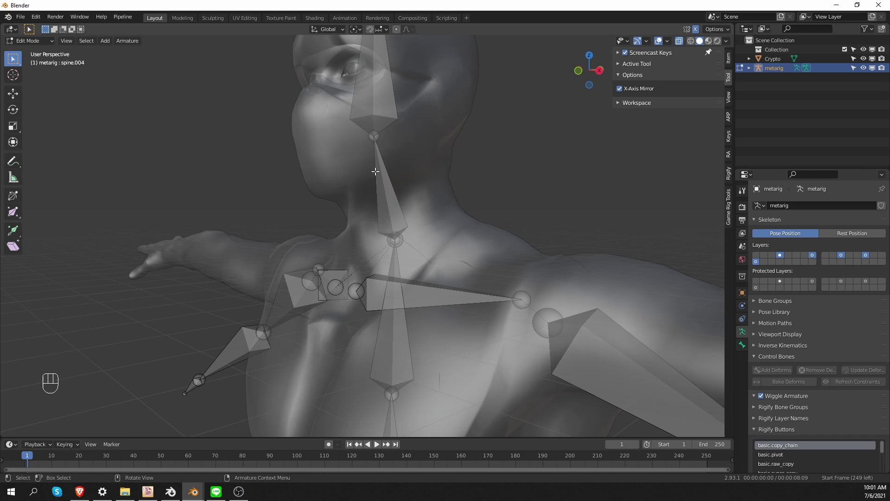
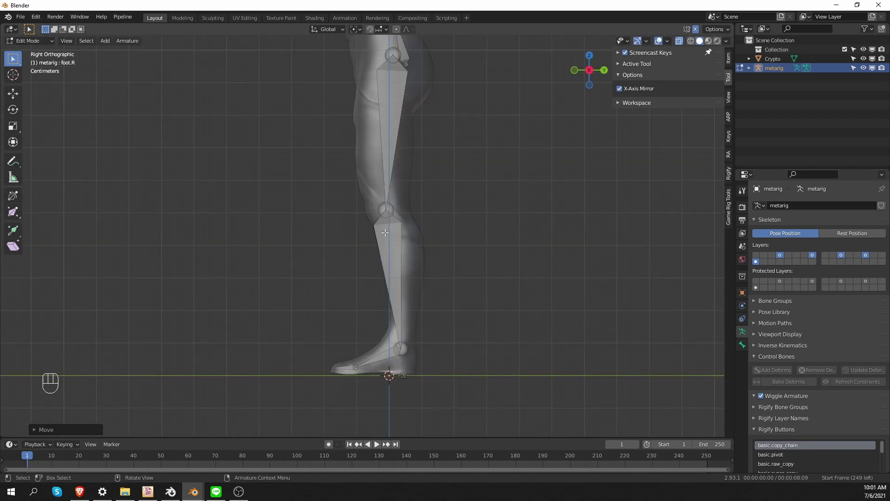
In side view move the heel bone end back to the heel's rear edge, then check from the front.
key("d")
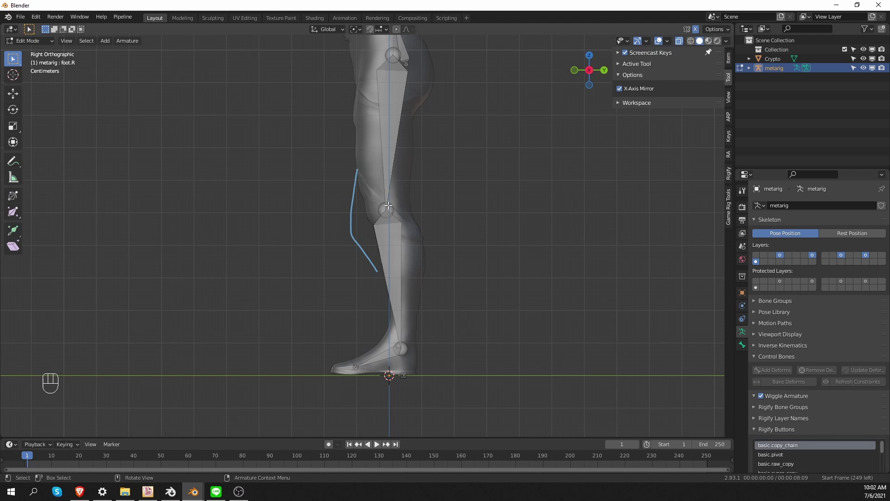
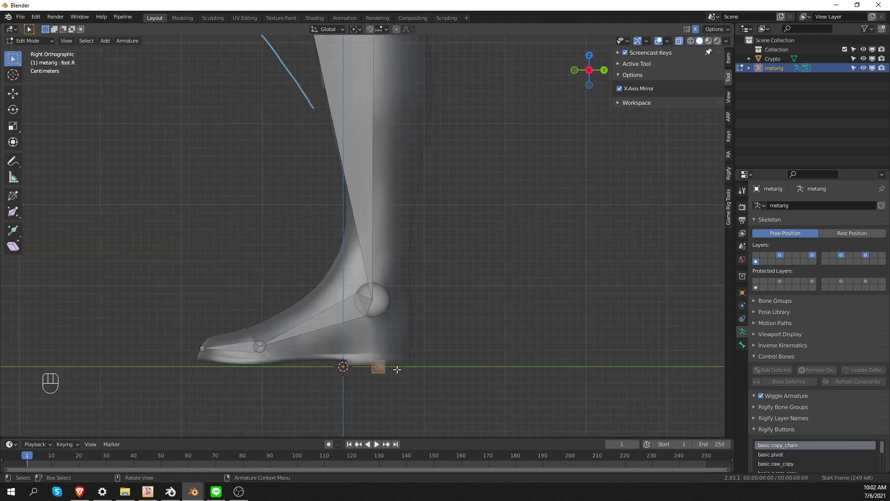
key("g")
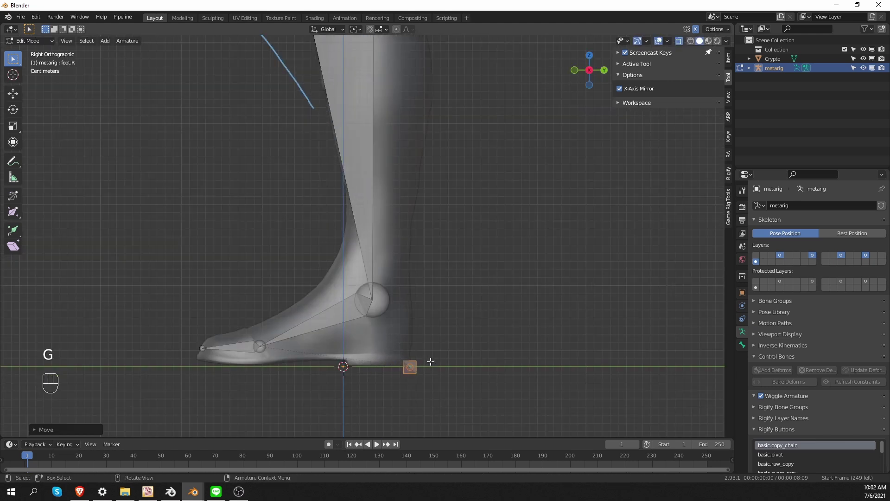
key("KP_1")
key("s")
left_click(506, 356)
key("s")
key("g")
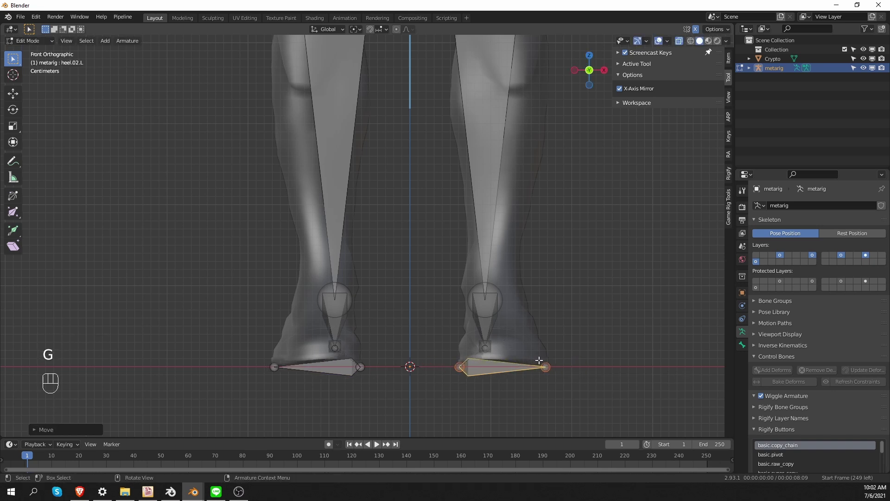
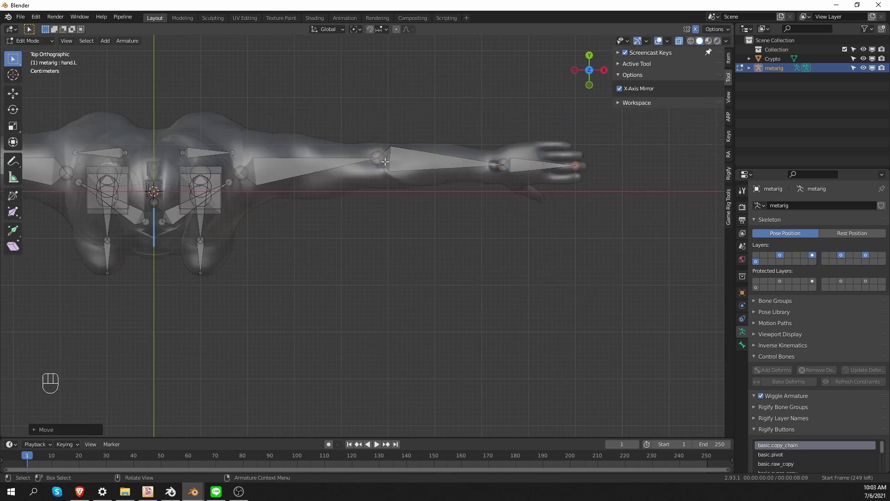
Sketch an annotation stroke above the upper arm as a guide.
key("d")
key("ctrl+z")
key("d")
left_click_drag(326, 134, 425, 159)
key("d")
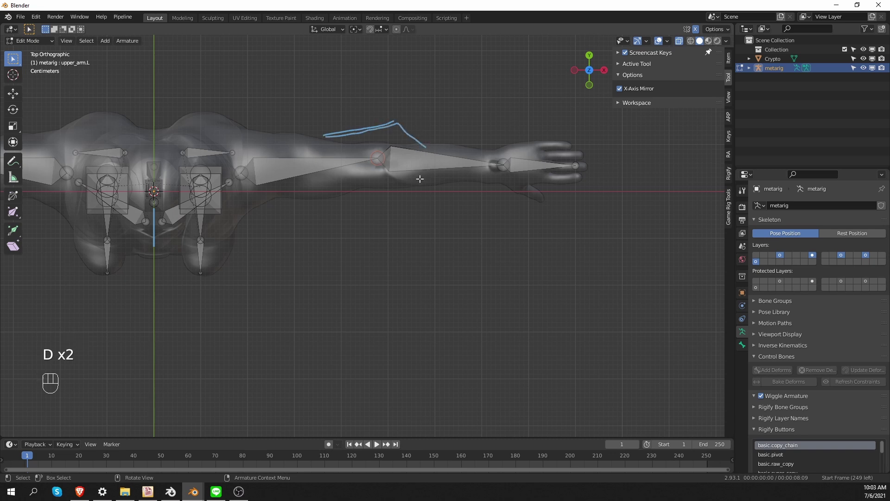
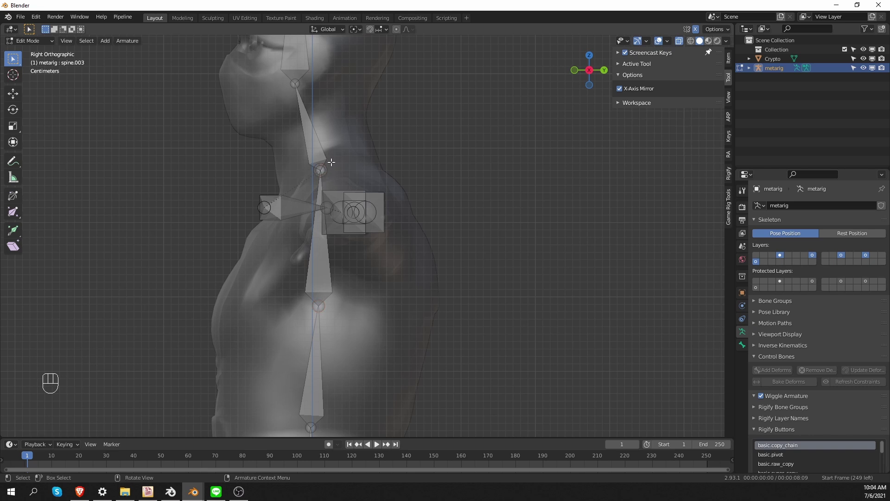
Move the spine.003 joint forward into the chest to follow the torso's curve.
key("g")
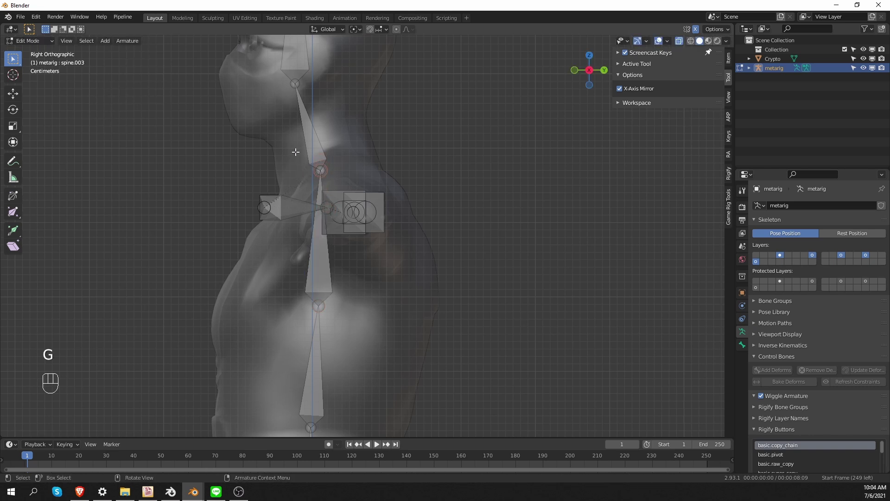
left_click_drag(291, 149, 341, 185)
key("g")
key("g")
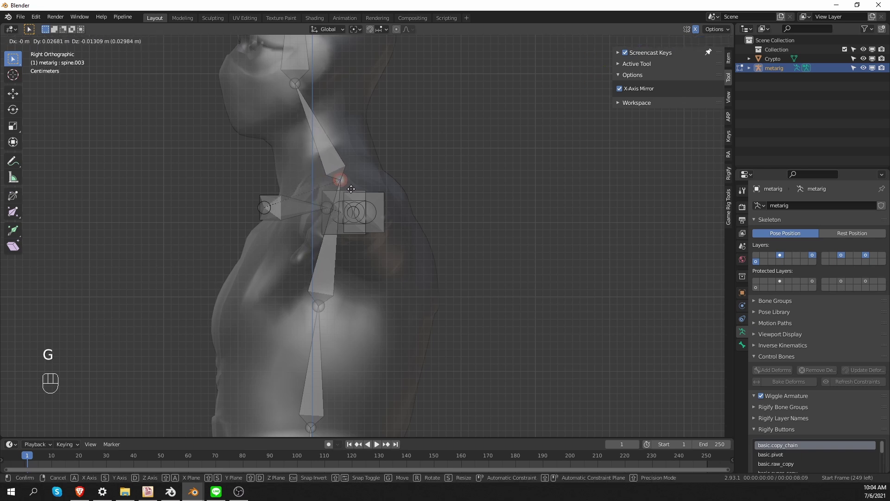
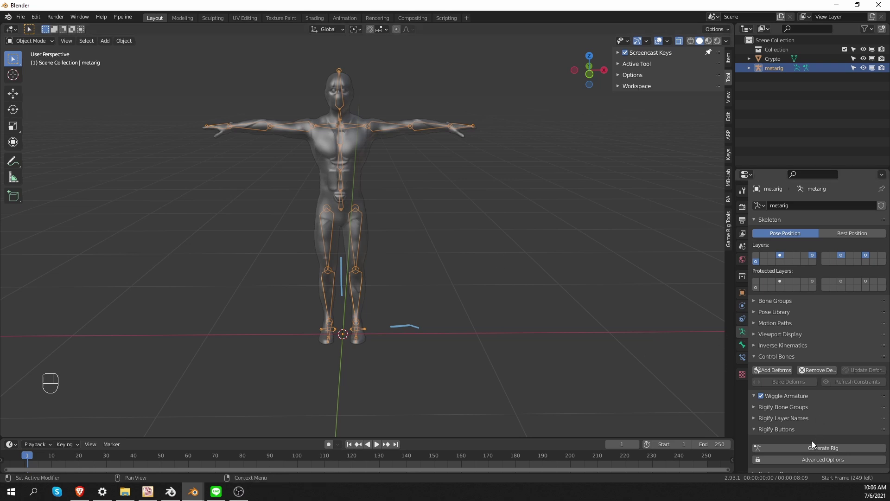
right_click(824, 448)
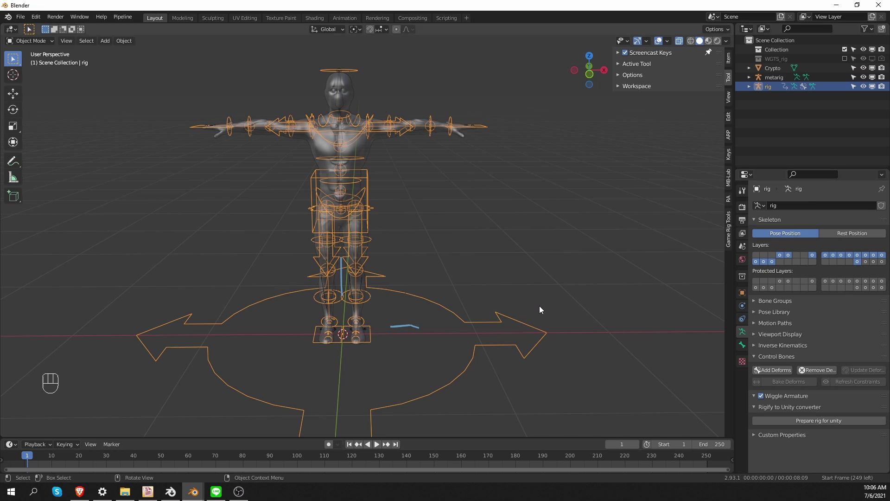
left_click(876, 82)
left_click_drag(365, 146, 378, 123)
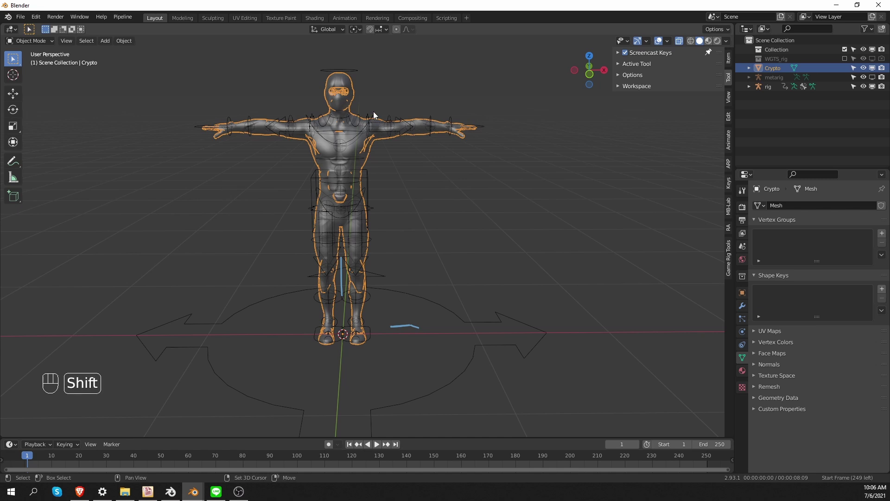
key("ctrl+p")
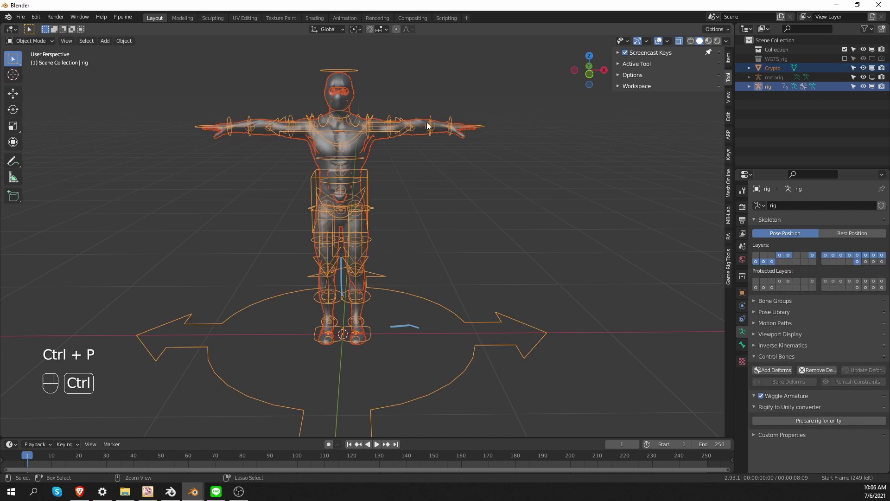
key("ctrl+p")
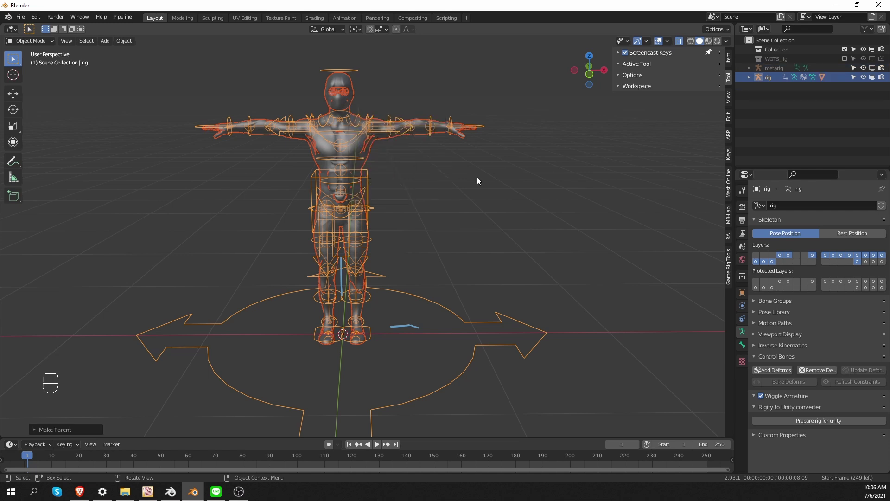
key("Tab")
left_click(473, 132)
left_click(479, 131)
key("Tab")
left_click(484, 134)
key("g")
key("r")
key("g")
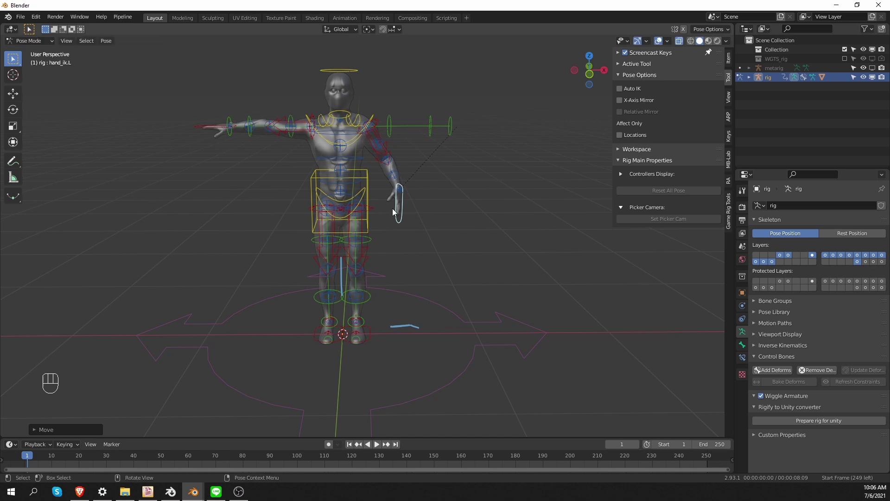
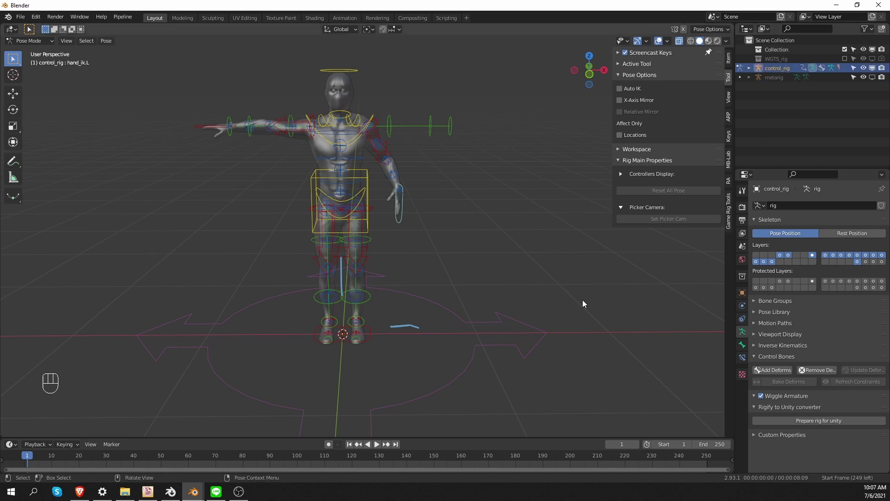
key("a")
left_click_drag(102, 41, 249, 62)
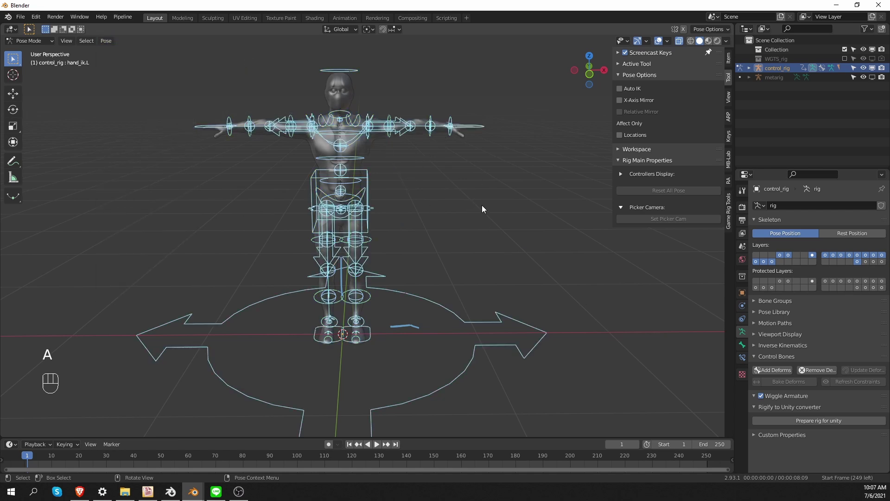
From Object Mode, use Game Rig Tools to generate the crypto_rig deform armature from control_rig.
key("Tab")
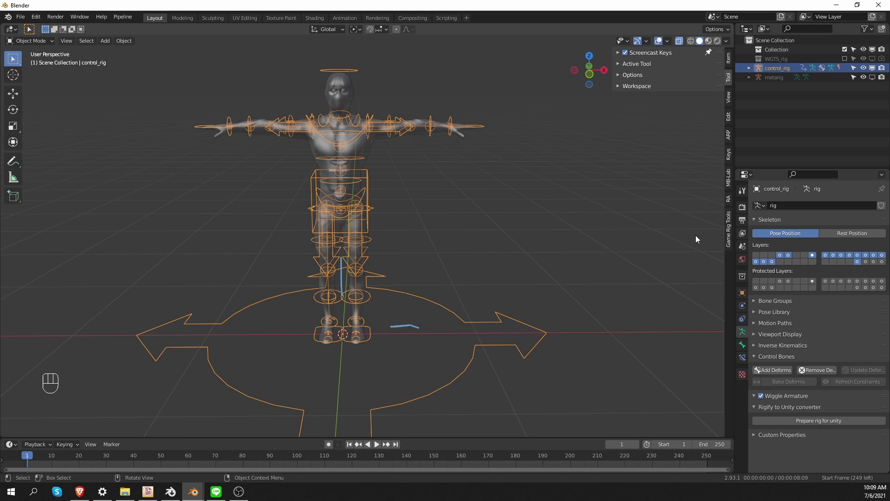
left_click(729, 238)
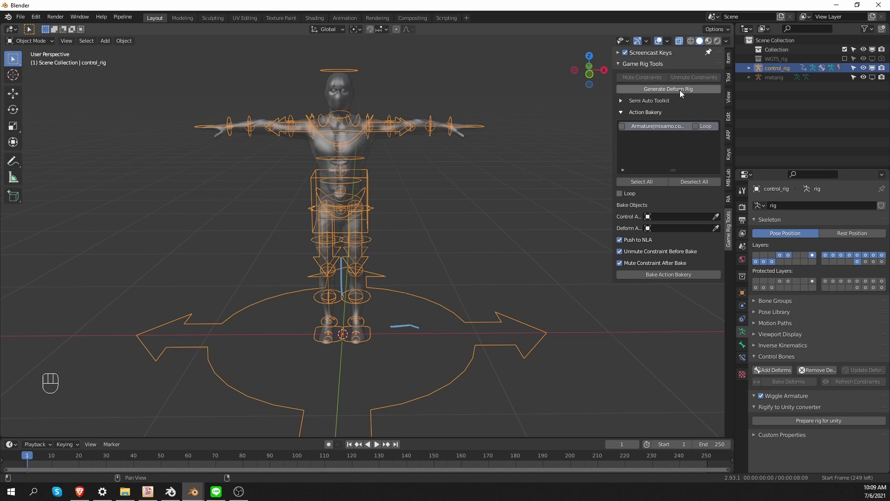
left_click_drag(703, 93, 399, 304)
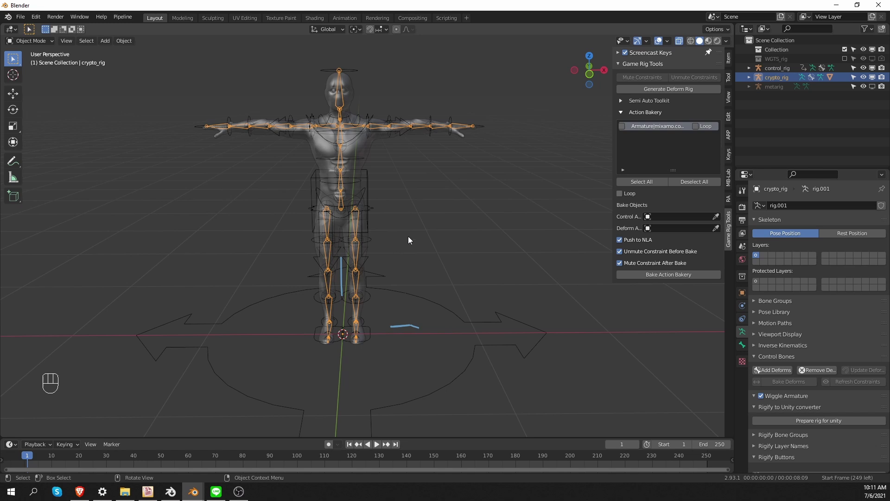
Inspect the shoulder and thigh DEF bones' Copy Location and Copy Rotation constraints targeting control_rig.
key("Tab")
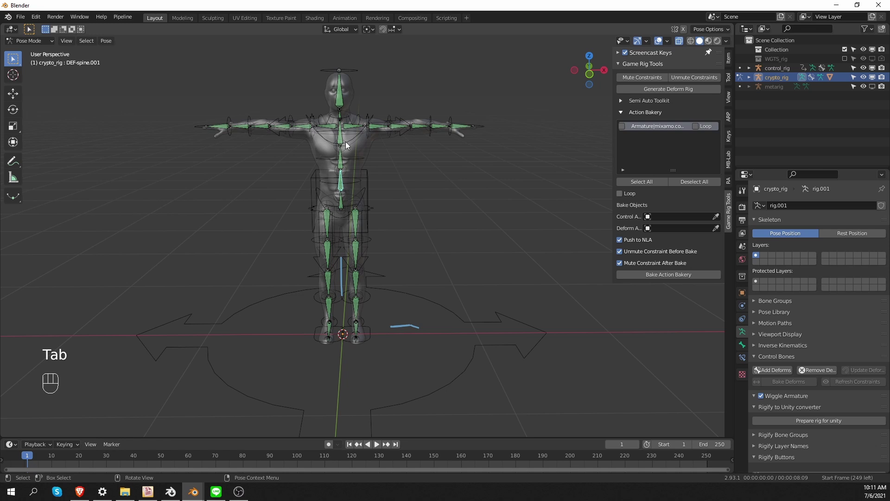
left_click(352, 132)
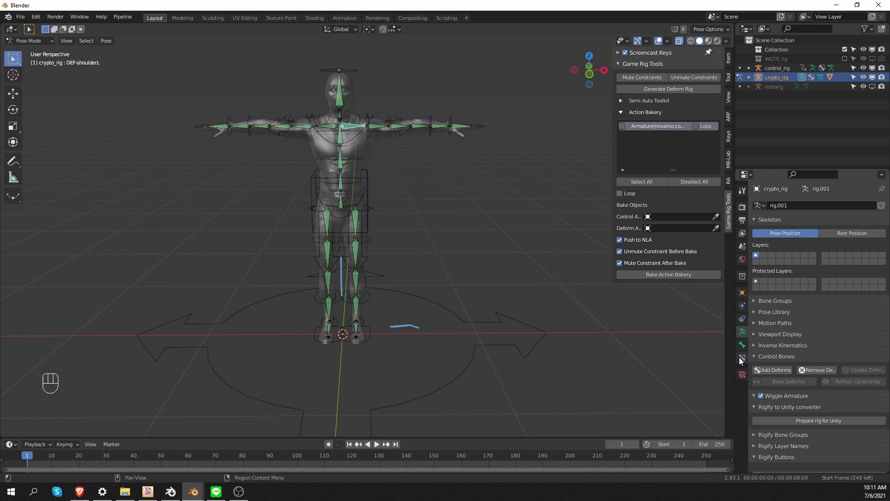
left_click(739, 362)
left_click(760, 229)
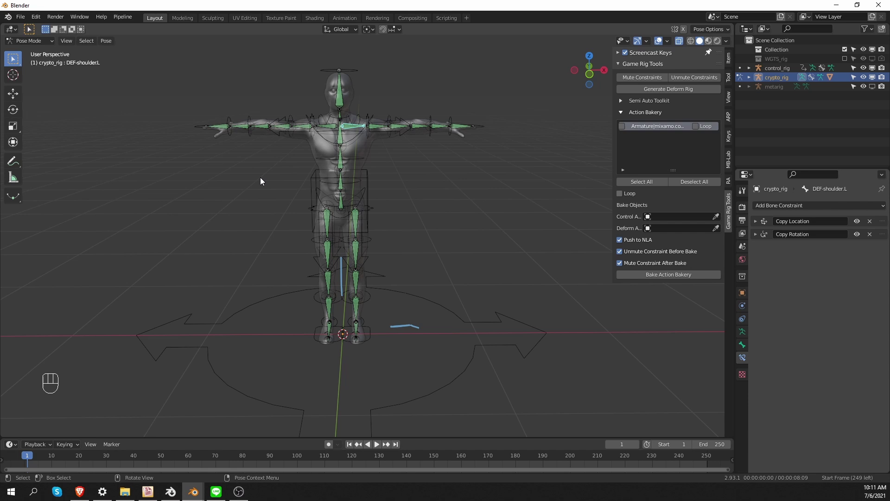
left_click_drag(756, 226, 764, 252)
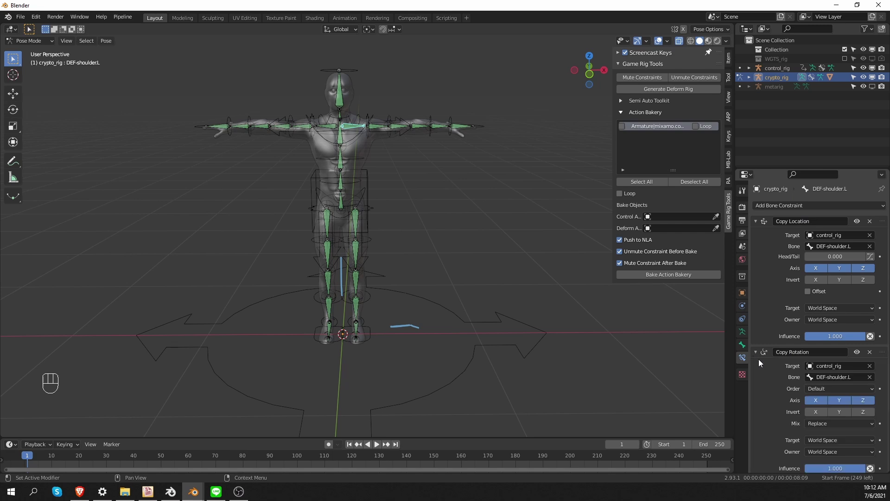
left_click(350, 214)
Confirm the Crypto body mesh now sits under crypto_rig in the Outliner.
key("Tab")
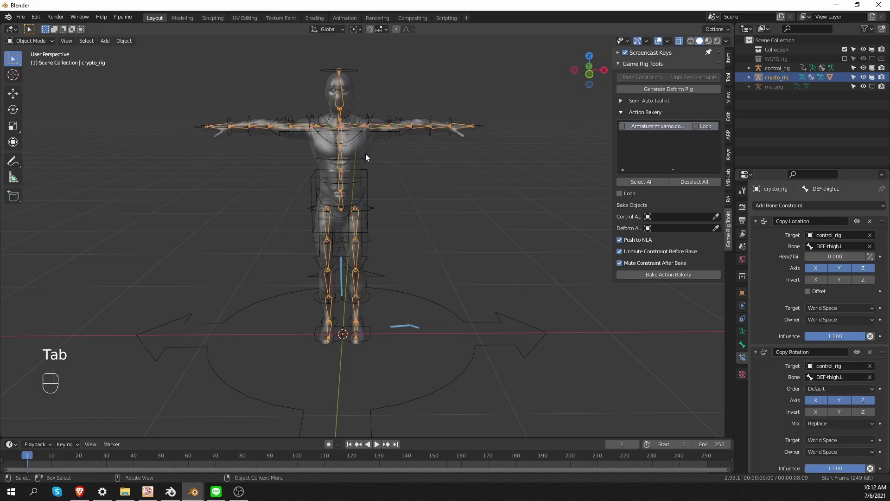
left_click(368, 155)
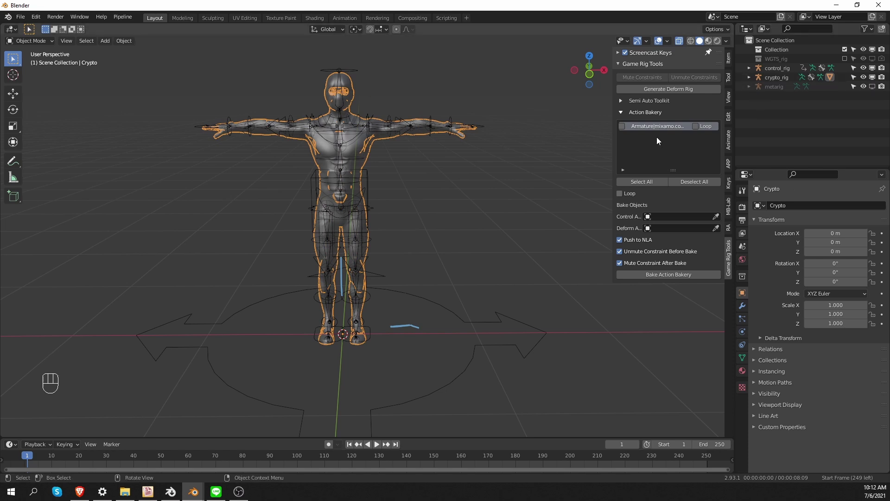
left_click(751, 80)
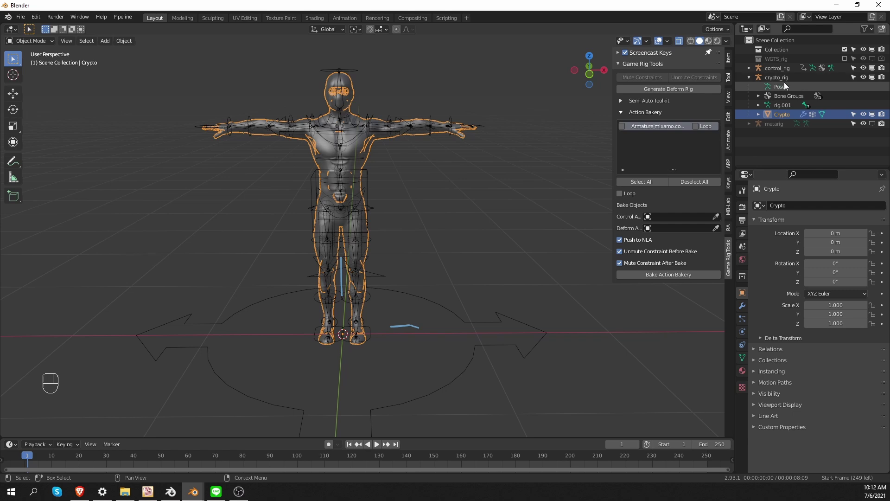
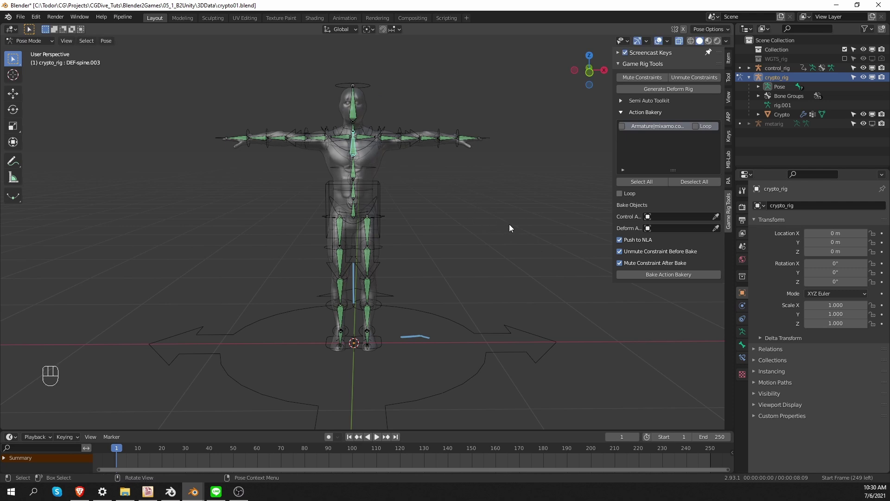
Parent the shoulder and thigh deform bones to their spine bones with Keep Offset.
key("r")
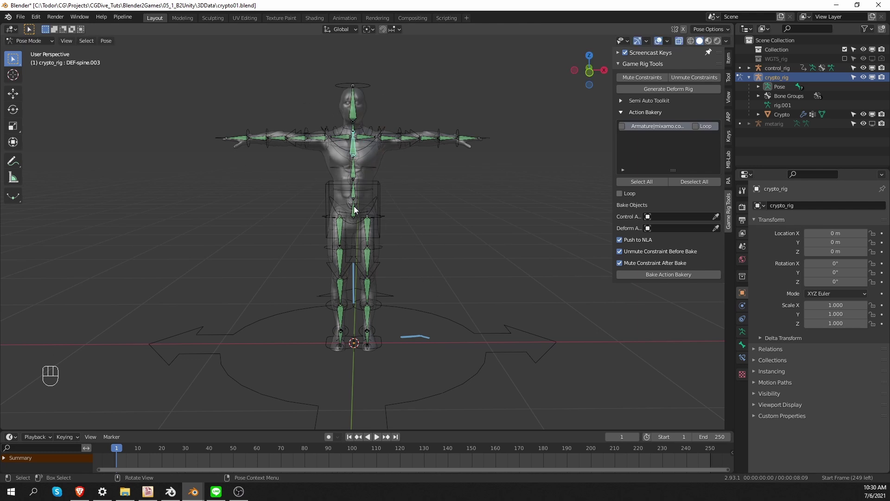
key("r")
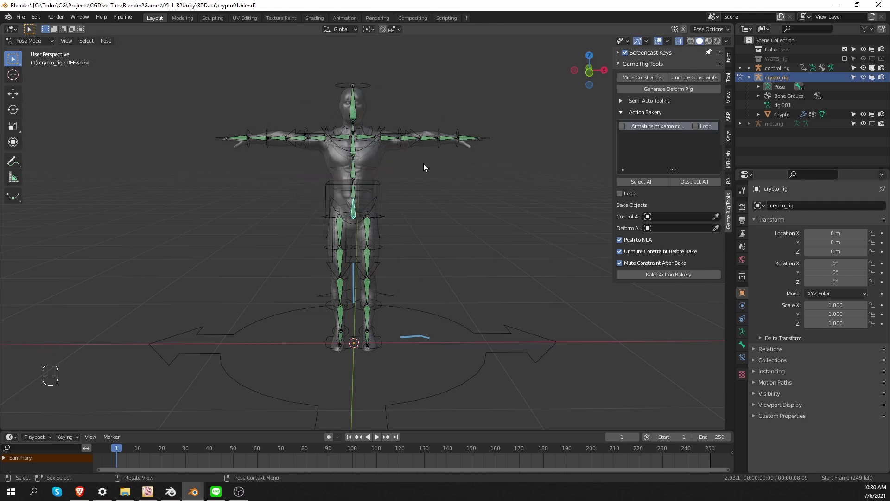
key("Tab")
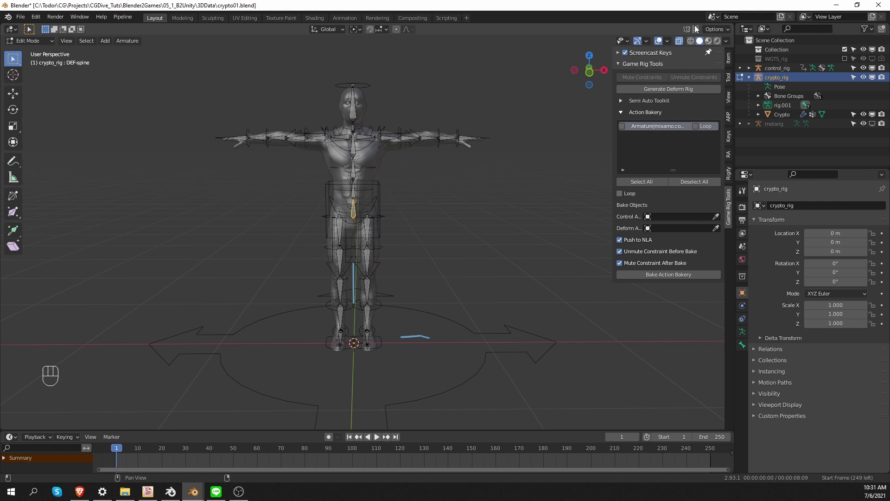
left_click(696, 30)
left_click(355, 145)
key("ctrl+p")
key("ctrl+p")
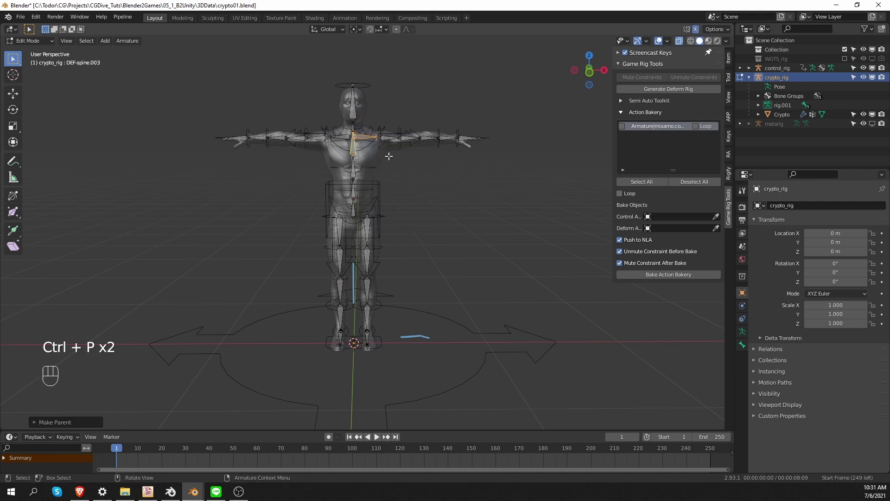
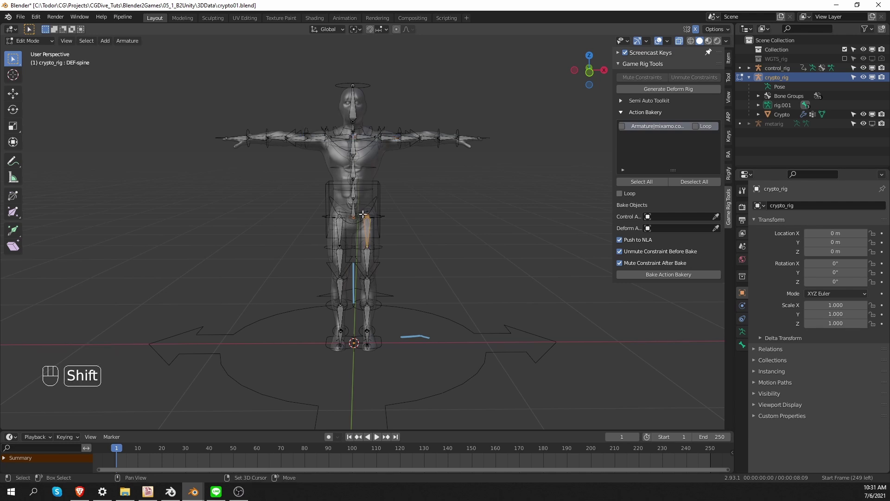
left_click_drag(371, 225, 353, 205)
left_click(355, 207)
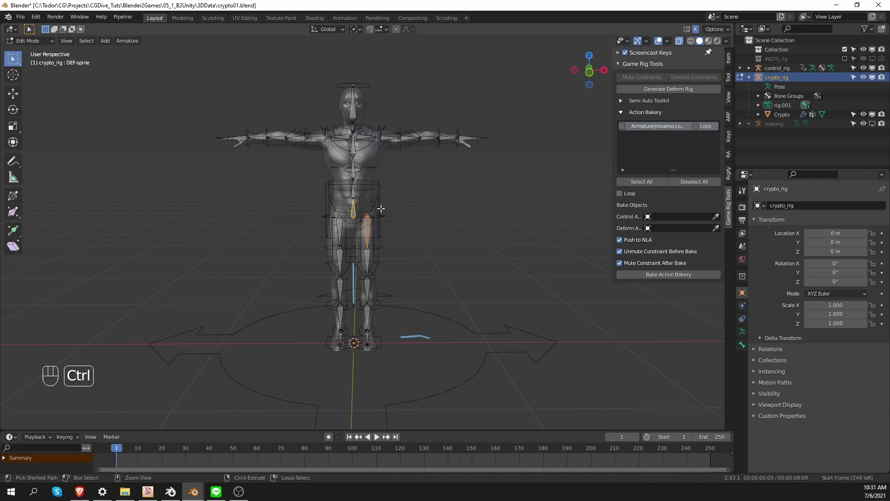
key("ctrl+p")
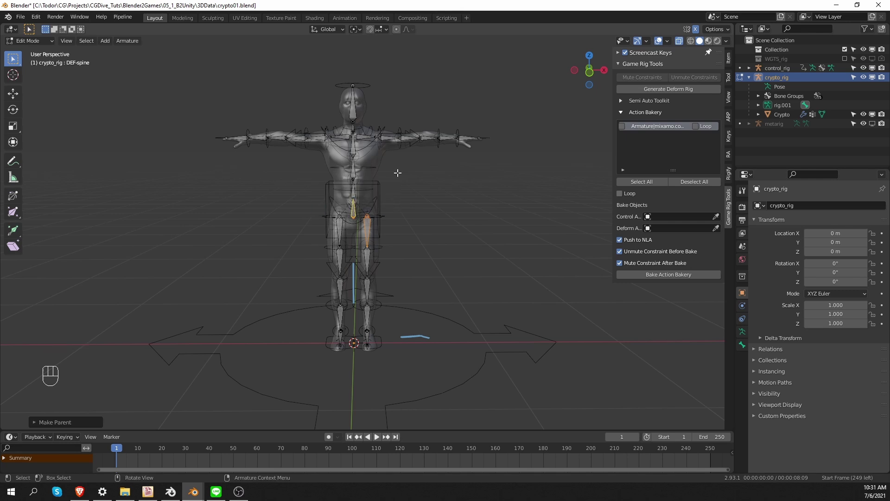
In pose mode rotate all deform bones to test the body bends, then cancel the rotation.
key("Tab")
key("r")
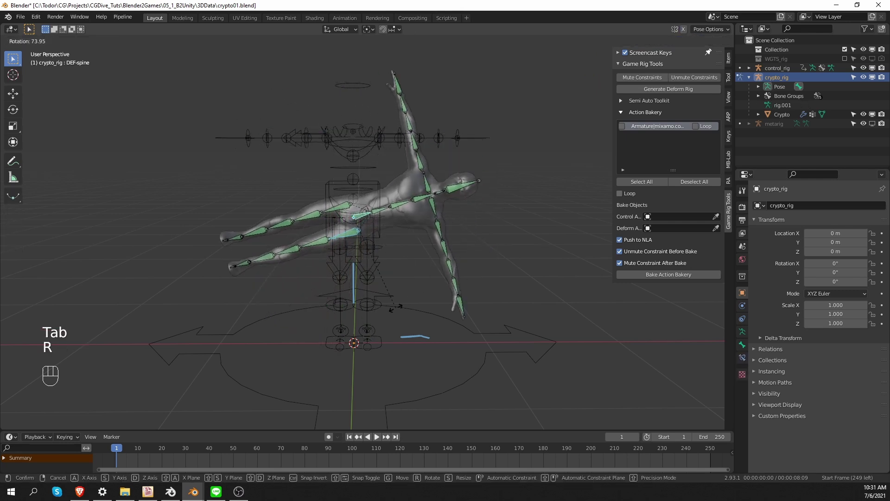
left_click_drag(353, 153, 394, 168)
key("r")
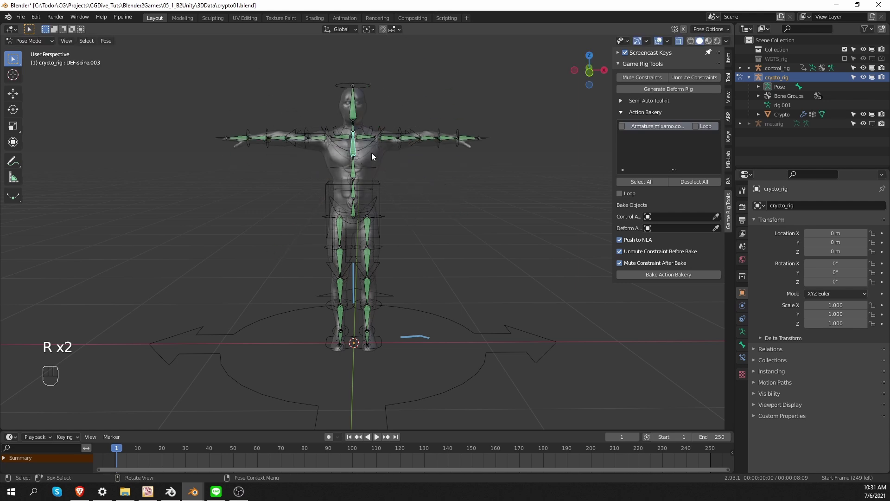
Leave pose mode and check the Crypto mesh's Armature modifier points to crypto_rig.
left_click(371, 152)
key("Tab")
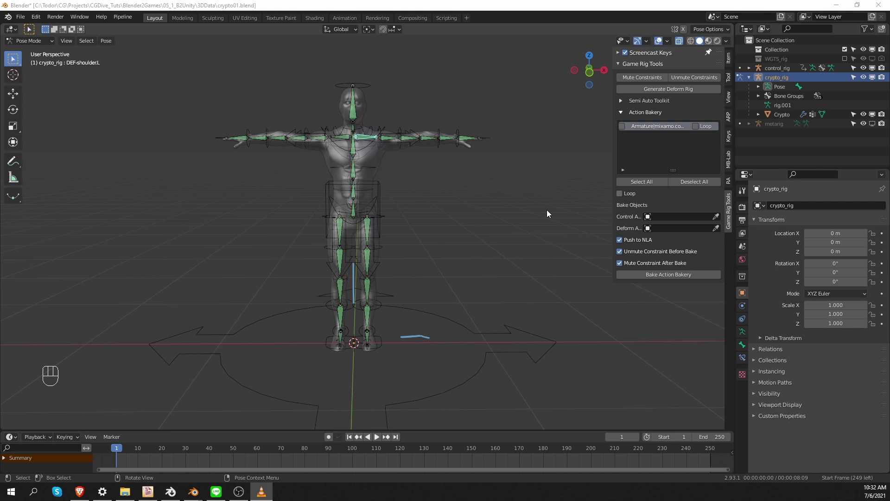
middle_click(479, 198)
key("Tab")
left_click_drag(383, 168, 428, 291)
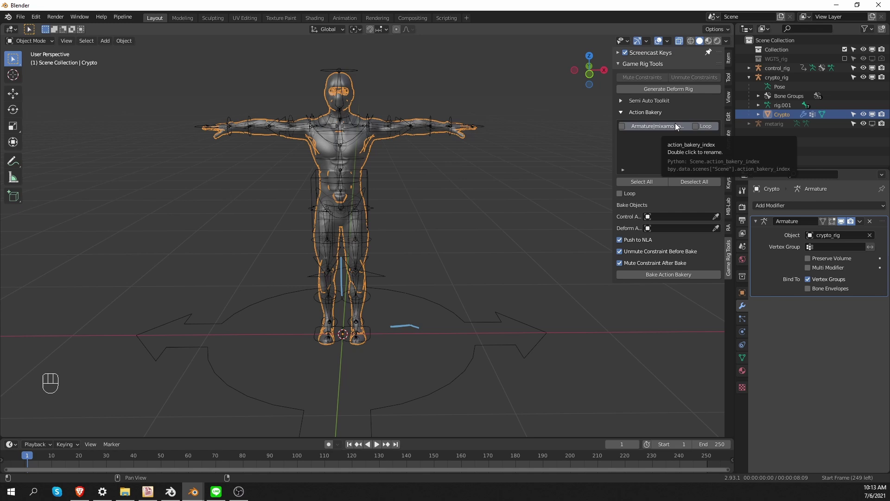
Make control_rig the active object before appending.
left_click(658, 117)
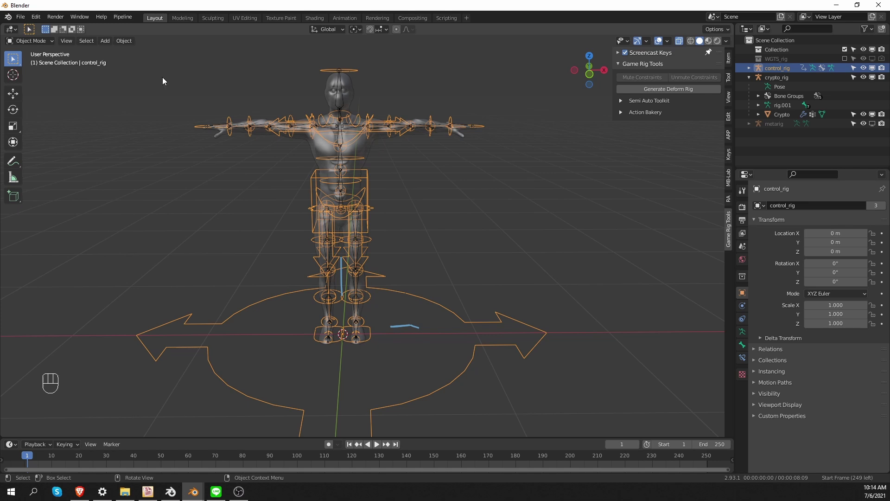
left_click_drag(23, 22, 94, 126)
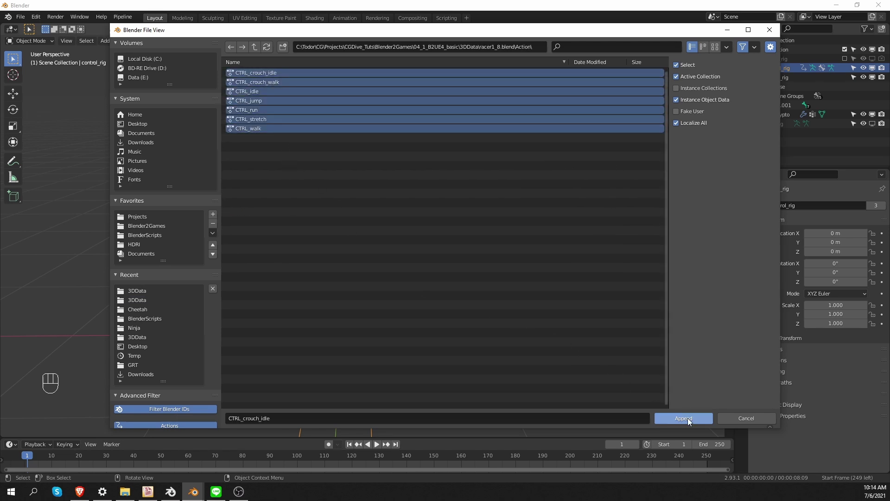
middle_click(434, 297)
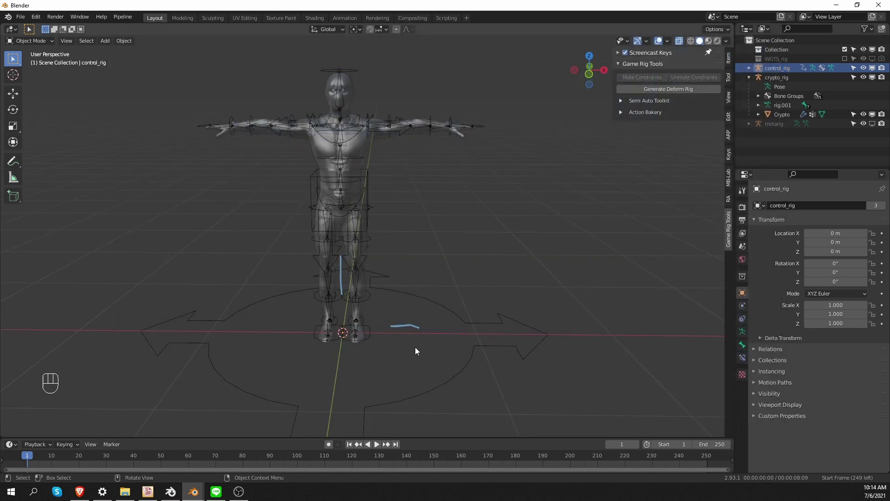
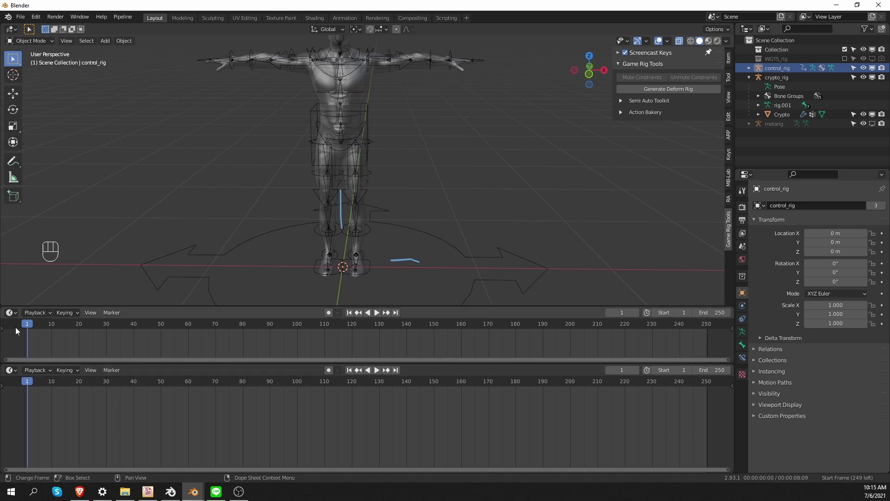
Split the enlarged timeline into an Action Editor above and an NLA editor below.
left_click_drag(12, 319, 84, 353)
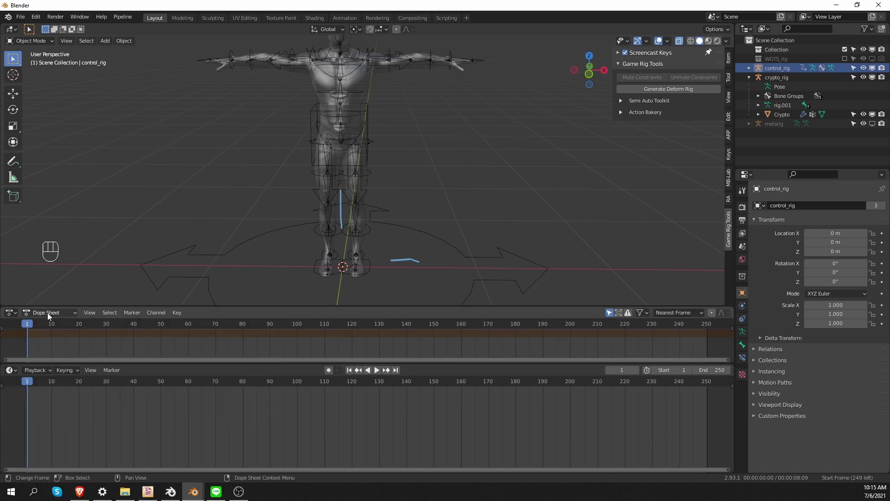
left_click_drag(47, 317, 59, 338)
left_click_drag(11, 374, 51, 368)
left_click(146, 334)
left_click(4, 375)
left_click_drag(11, 372, 146, 323)
Select control_rig and play its CTRL_crouch_idle action to check the crouched pose.
key("Tab")
middle_click(360, 156)
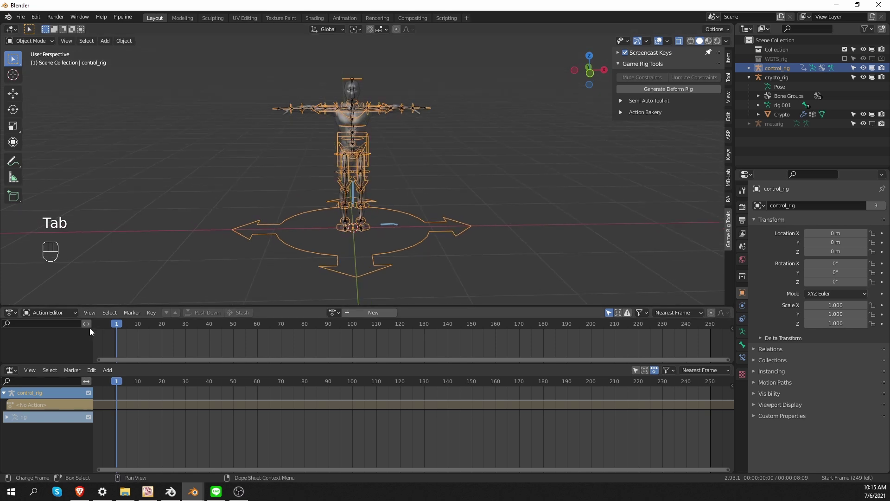
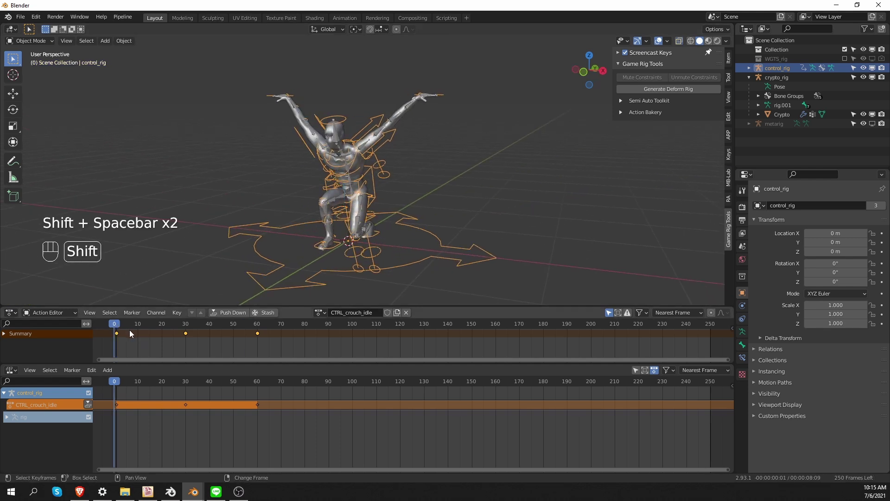
key("shift+space")
key("shift+space")
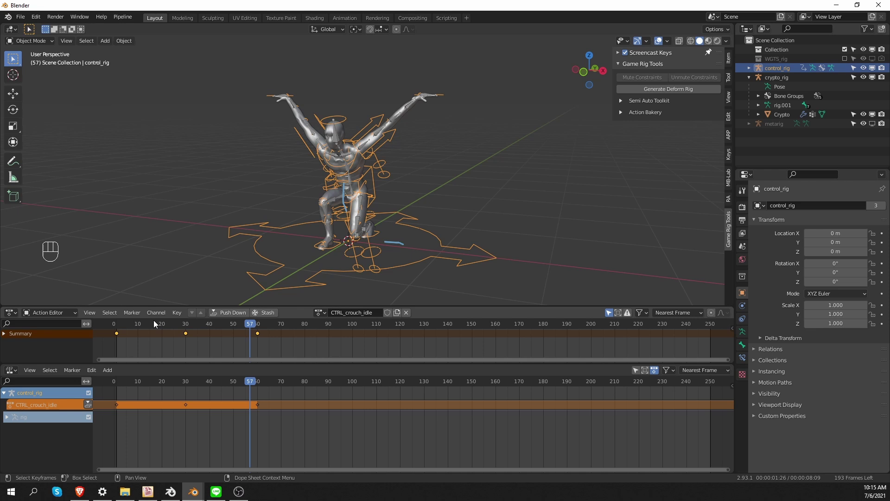
key("Tab")
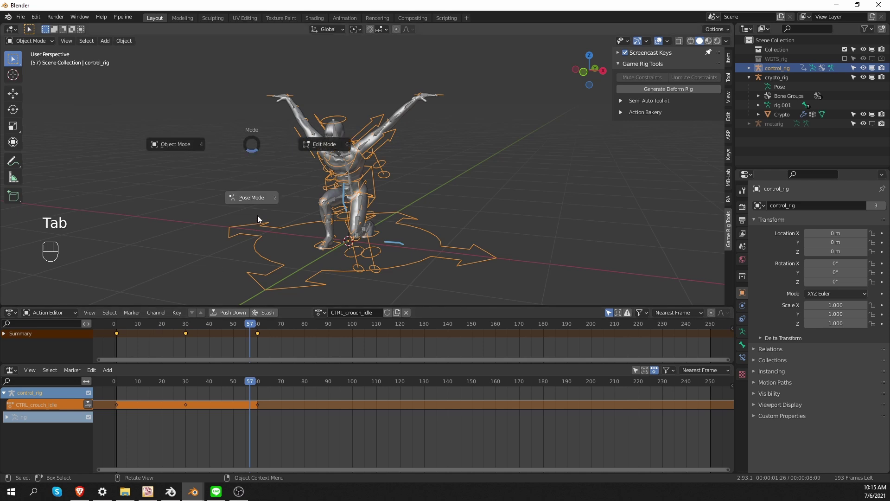
Switch control_rig into Pose Mode and show its layer and FK/IK property panel in the sidebar.
left_click(387, 169)
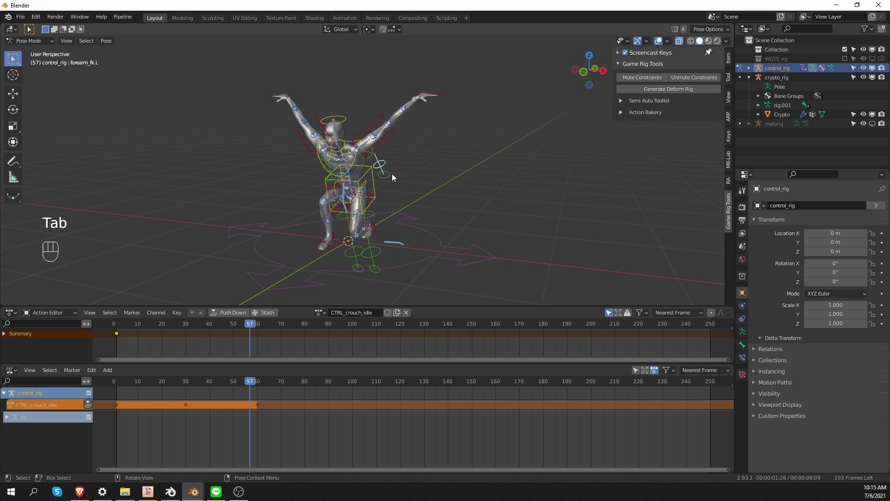
double_click(726, 61)
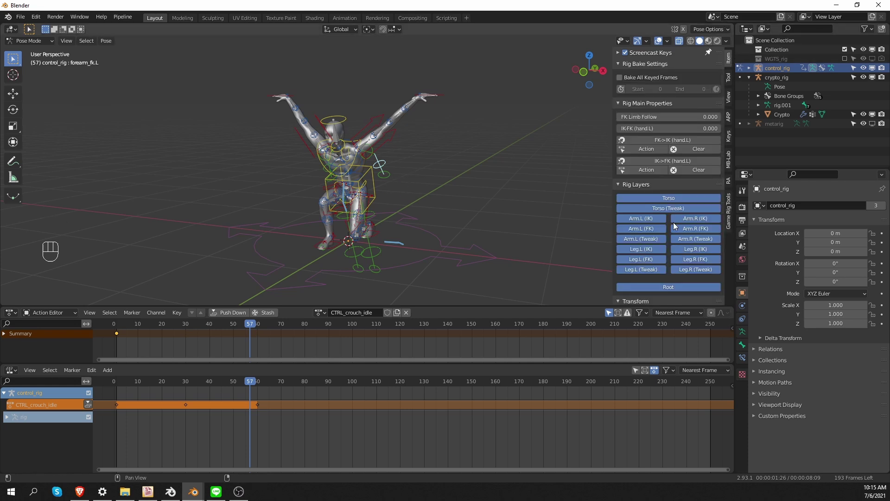
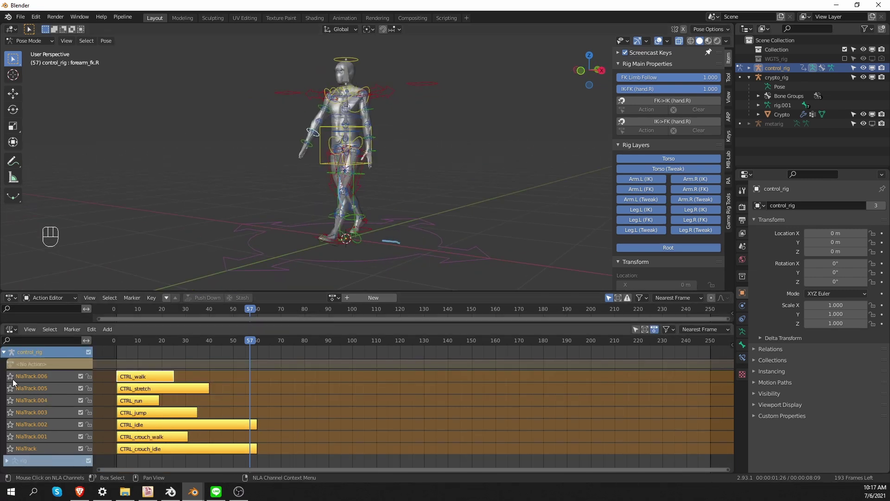
Scrub through the CTRL_crouch_idle strip on control_rig's NLA track to check the animation.
left_click_drag(160, 342, 140, 382)
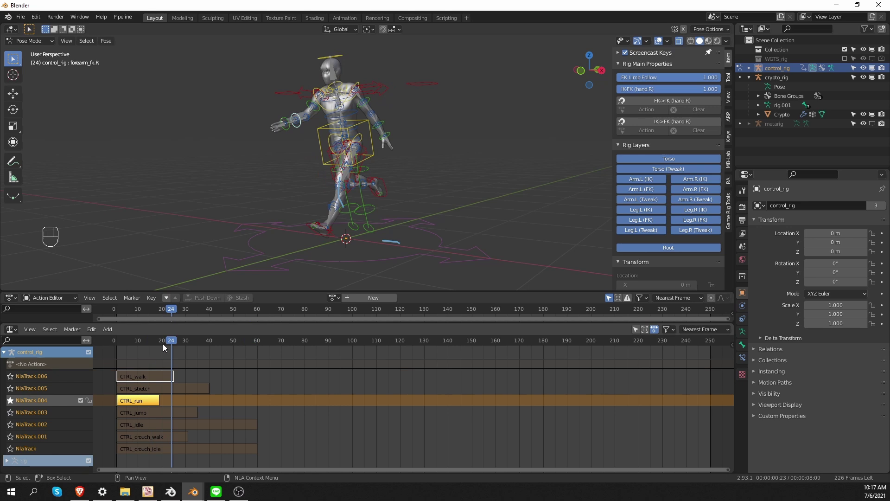
left_click_drag(112, 346, 153, 352)
left_click_drag(113, 350, 0, 448)
left_click(84, 411)
left_click_drag(128, 348, 185, 423)
left_click(11, 455)
left_click_drag(227, 346, 249, 363)
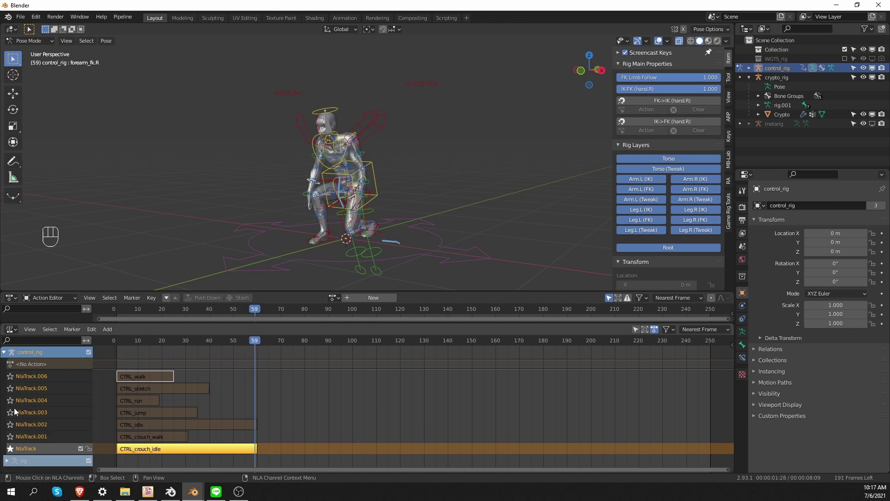
left_click(7, 387)
Orbit the viewport to face the character before baking the CTRL actions.
left_click_drag(114, 342, 265, 219)
left_click_drag(288, 176, 321, 177)
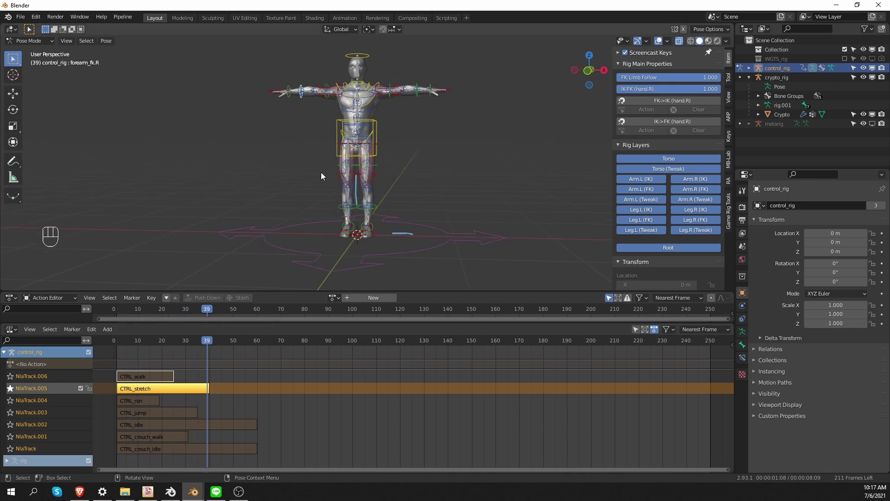
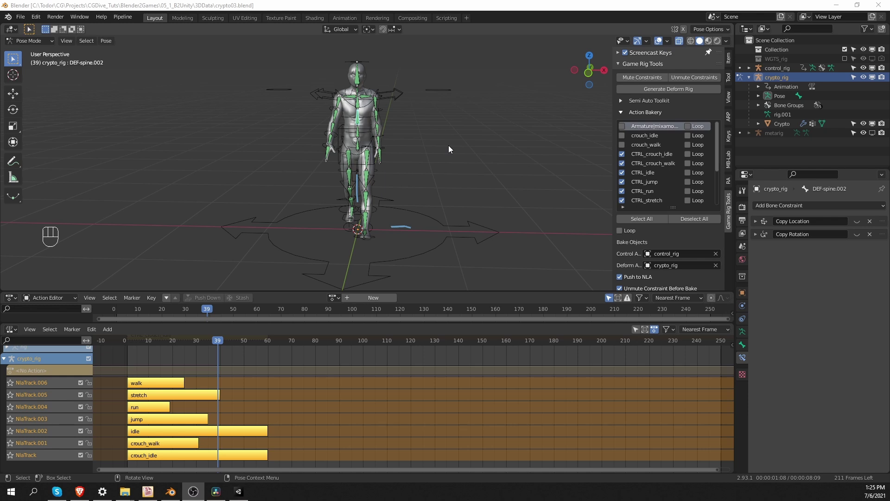
Return to Object Mode, hide control_rig in the viewport and jump back to frame 1.
left_click(457, 167)
key("Tab")
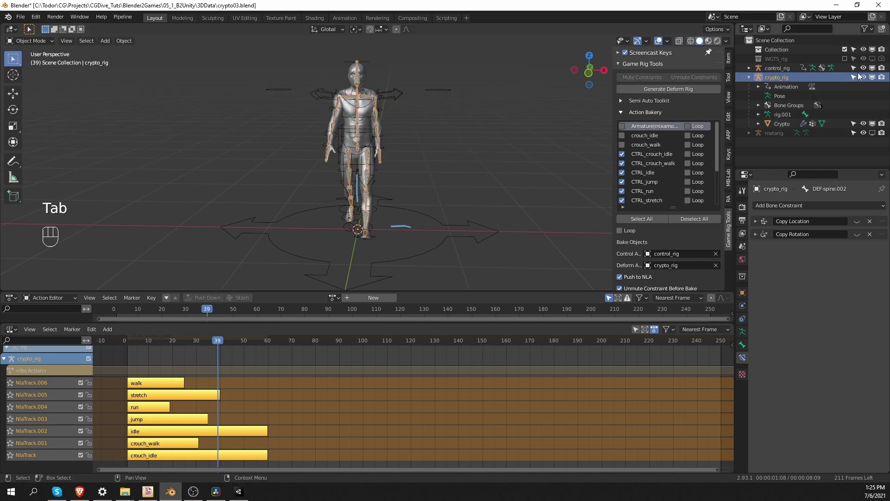
left_click(403, 174)
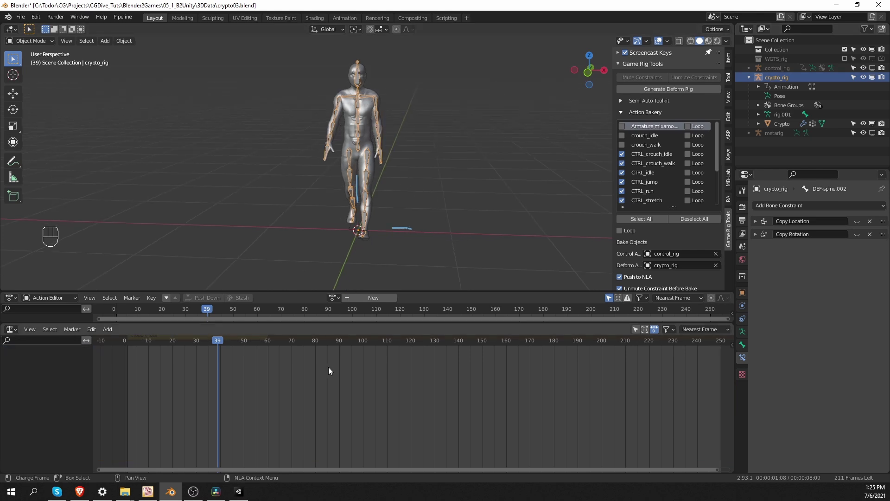
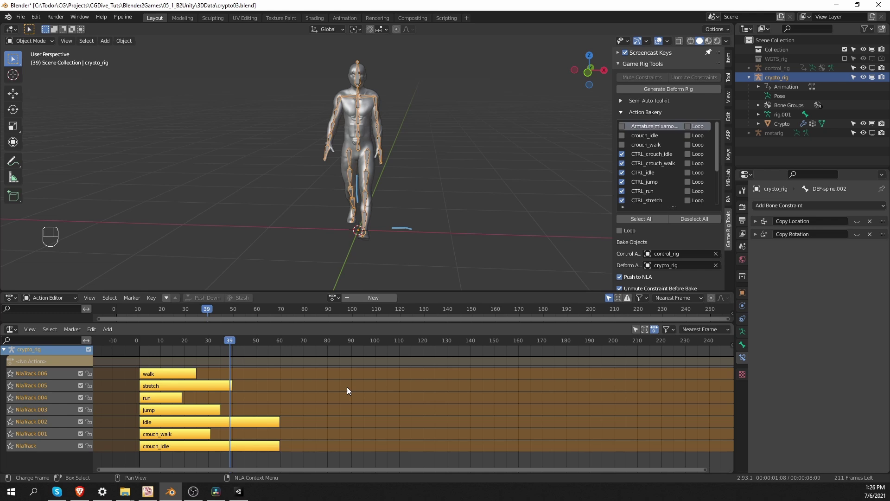
left_click(122, 307)
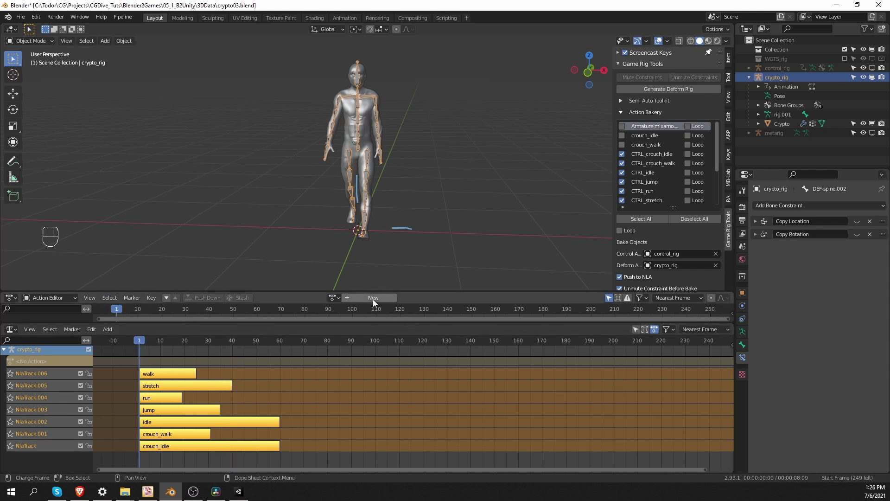
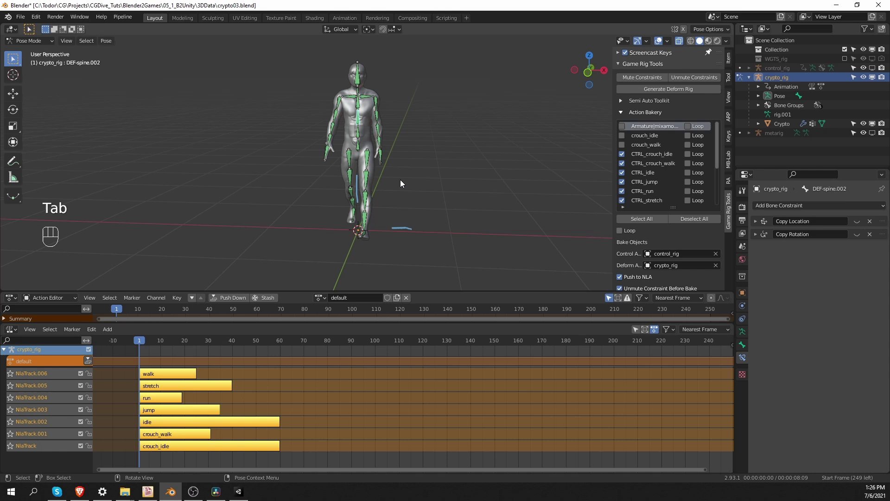
Select all crypto_rig bones, clear them to rest pose and key Location, Rotation & Scale.
key("a")
left_click_drag(111, 46, 222, 65)
key("i")
key("i")
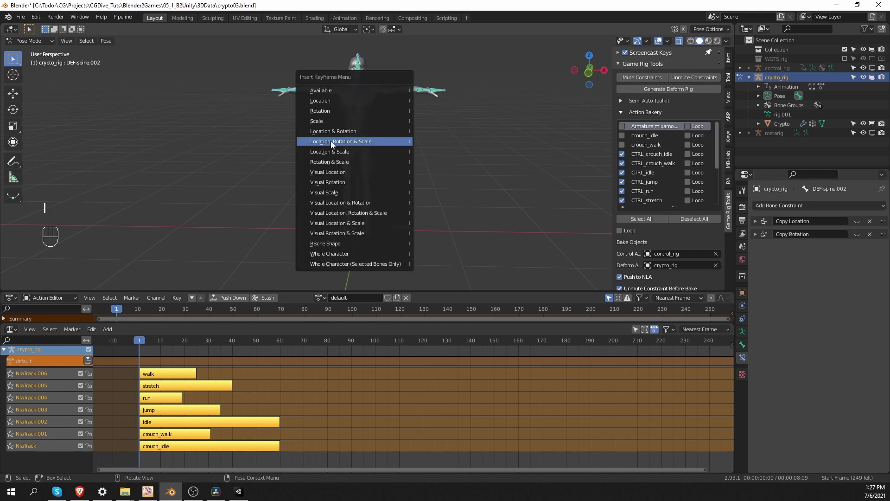
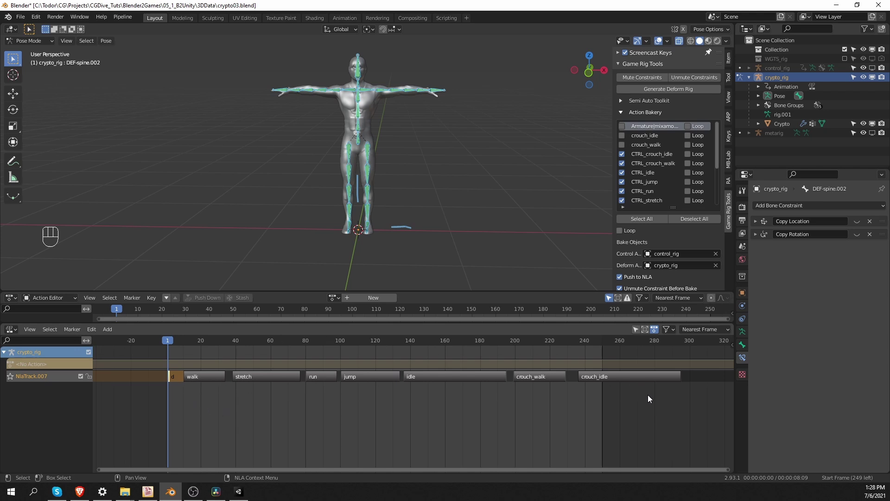
Leave Pose Mode and start the FBX export via File > Export > FBX.
key("Tab")
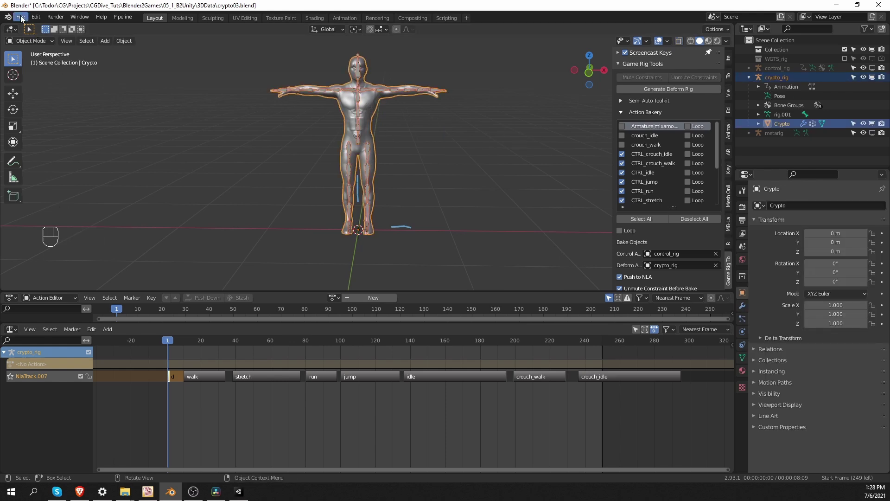
left_click_drag(22, 20, 65, 139)
left_click_drag(66, 152, 159, 230)
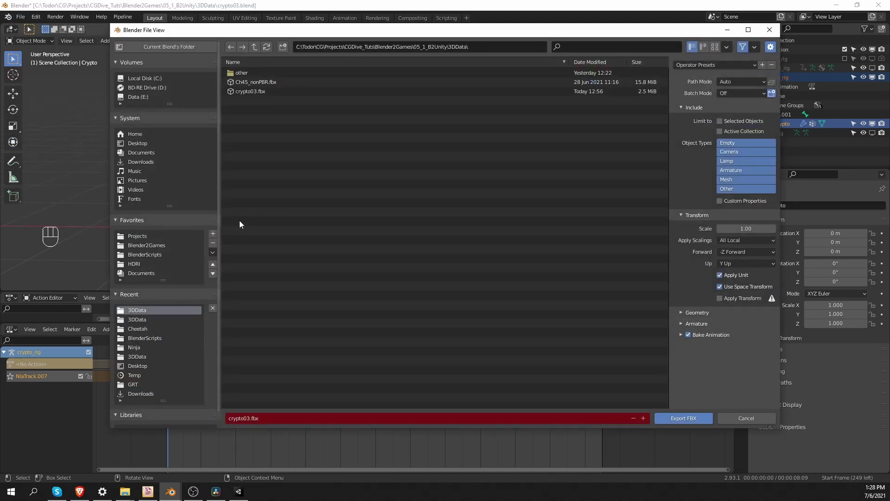